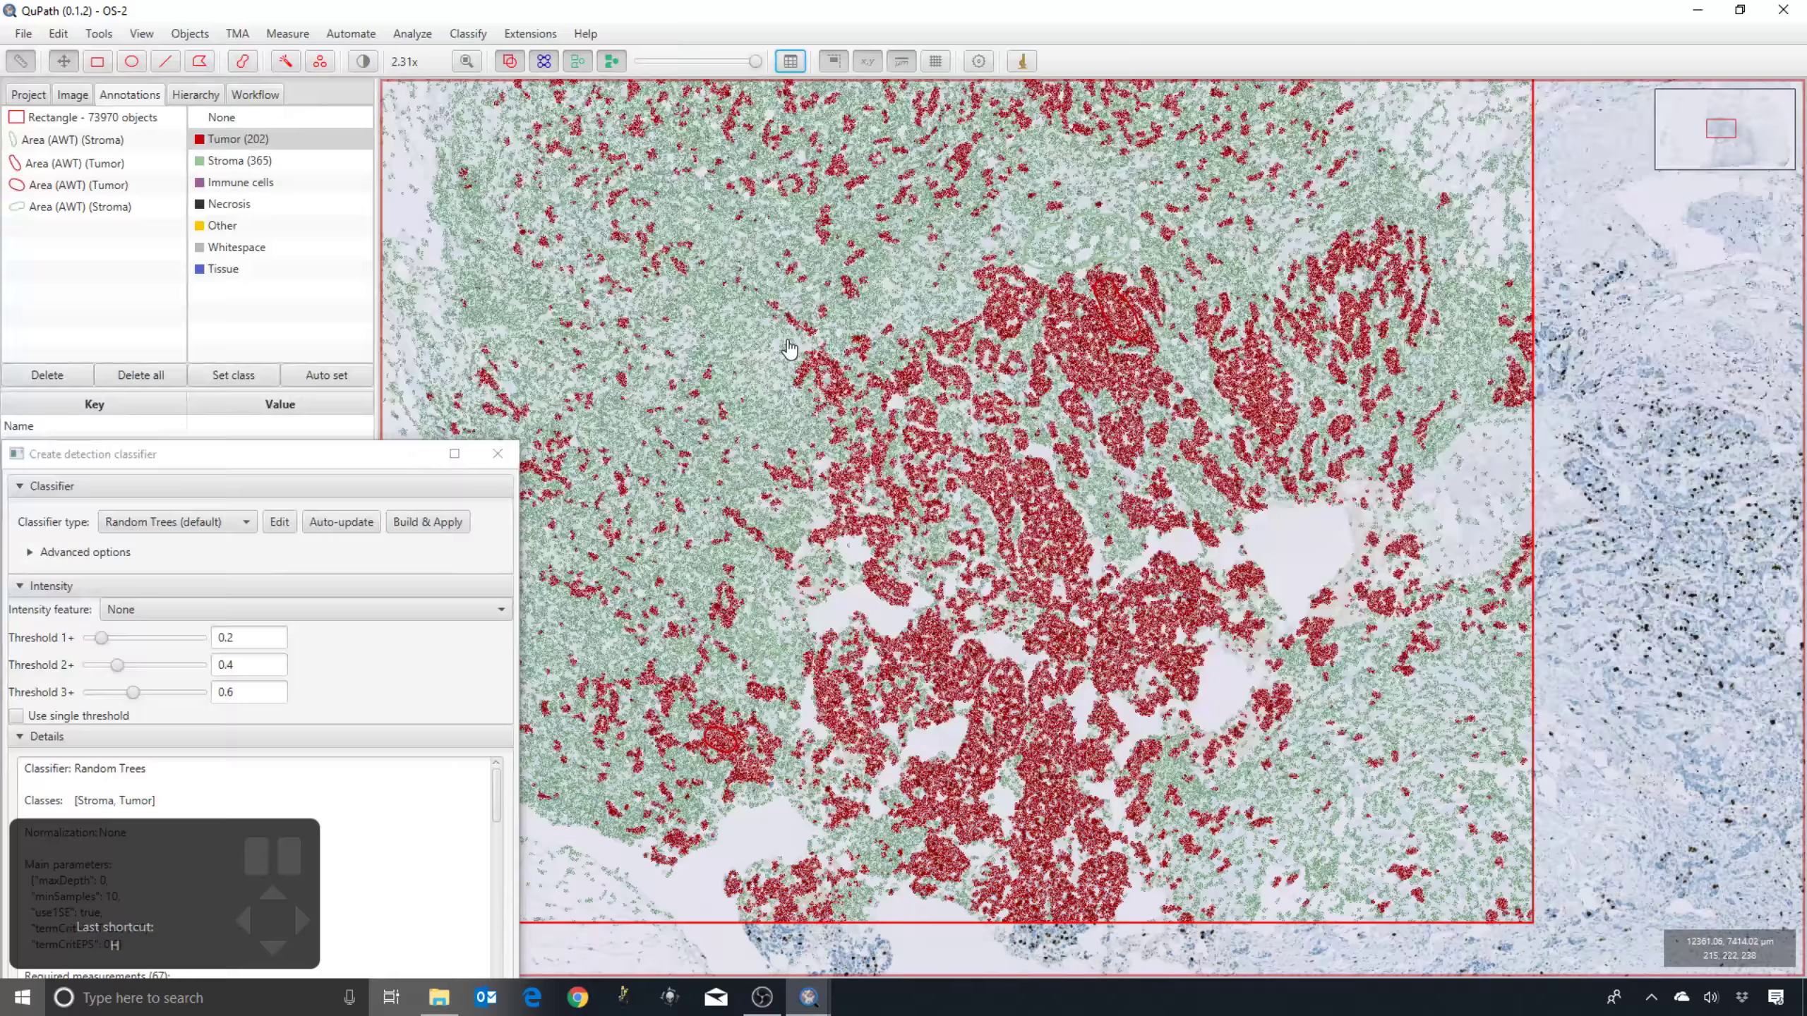
Zoom into the classified detections and select a tumor cell to list its measurements in the table.
{"action": "left_click", "coordinate": [888, 448]}
{"action": "left_click_drag", "start_coordinate": [756, 383], "coordinate": [910, 428]}
{"action": "scroll", "scroll_direction": "up", "scroll_amount": 3}
{"action": "double_click", "coordinate": [1173, 506]}
{"action": "scroll", "scroll_direction": "up", "scroll_amount": 3}
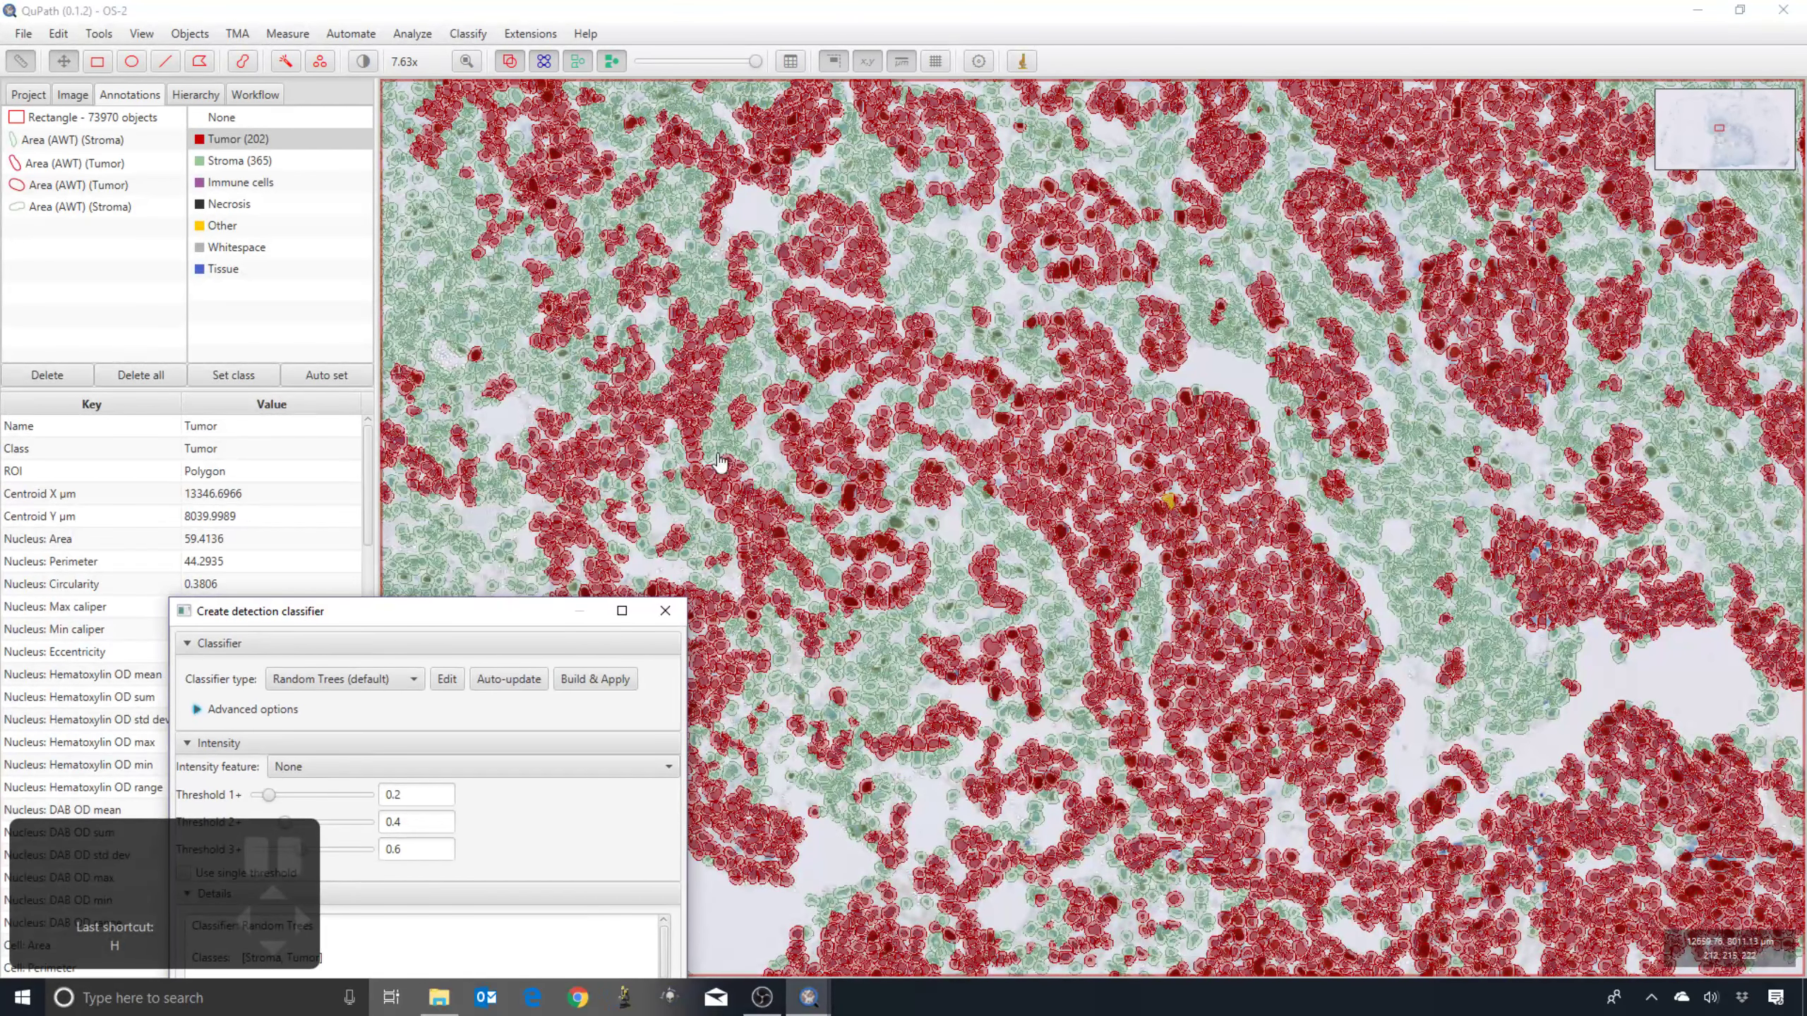
Inspect a stroma cell's measurements, then reveal the intensity feature choices in the classifier dialog.
{"action": "double_click", "coordinate": [735, 449]}
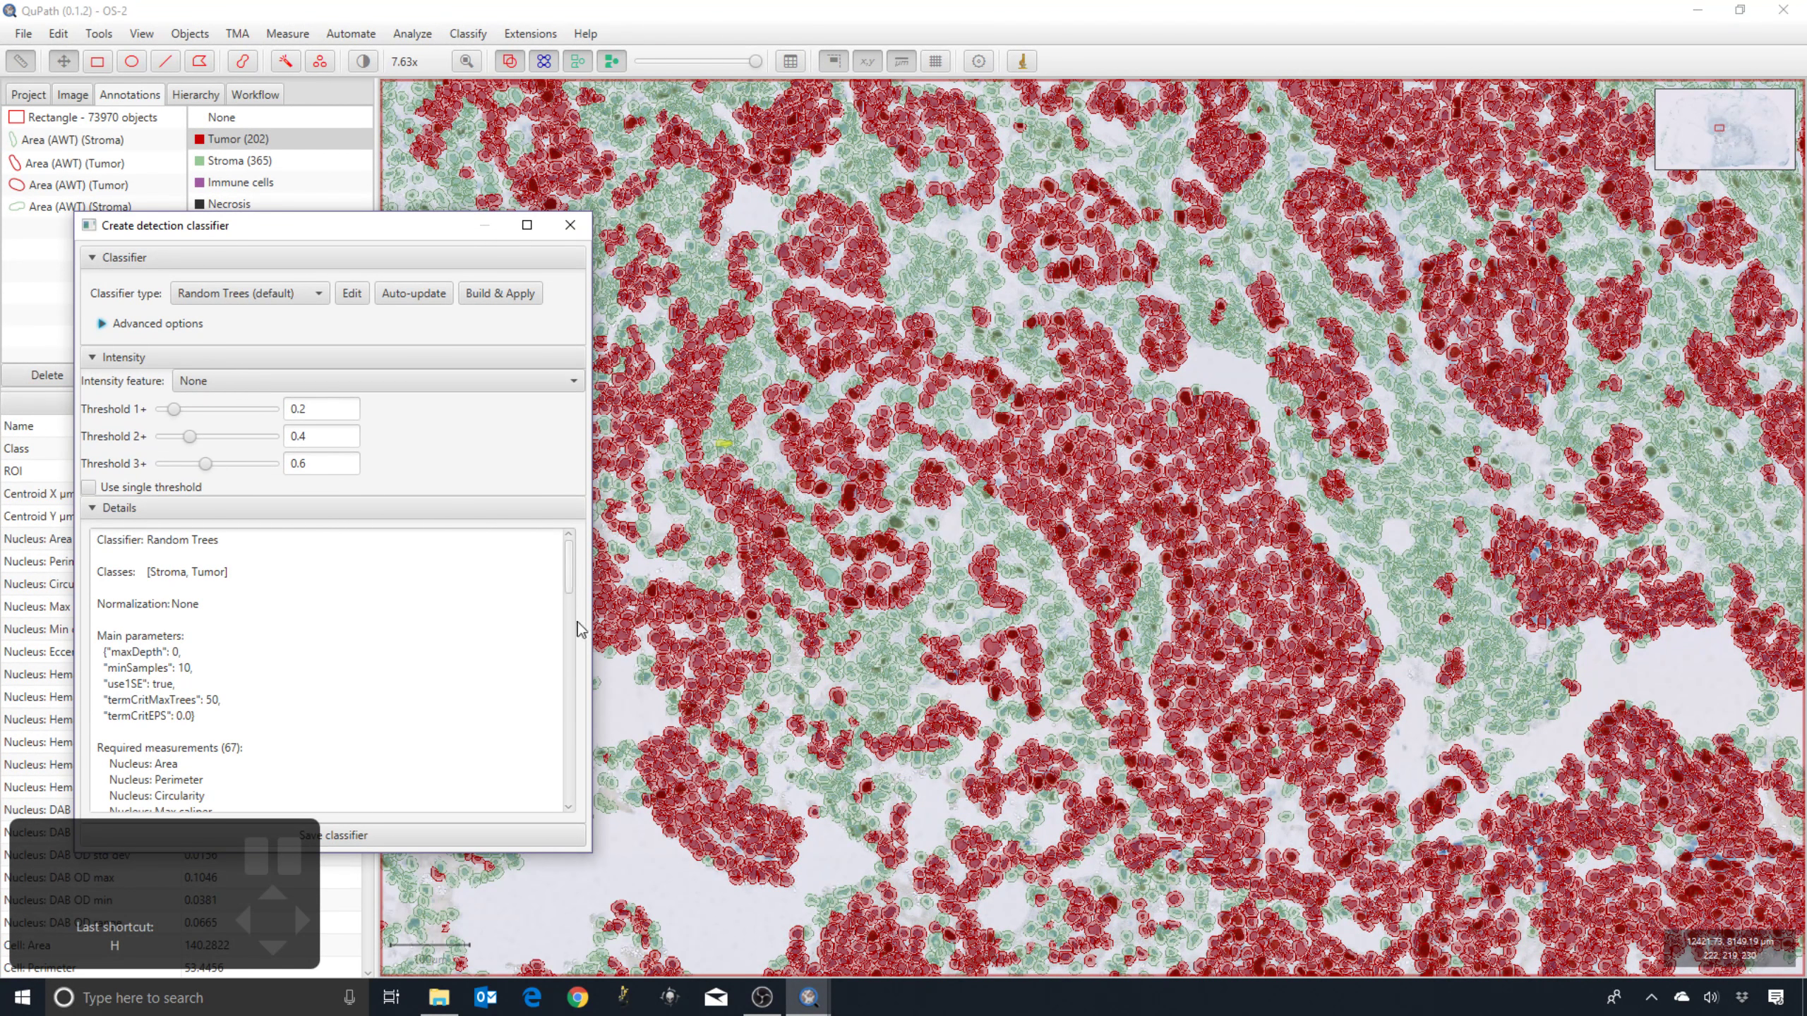
{"action": "double_click", "coordinate": [629, 685]}
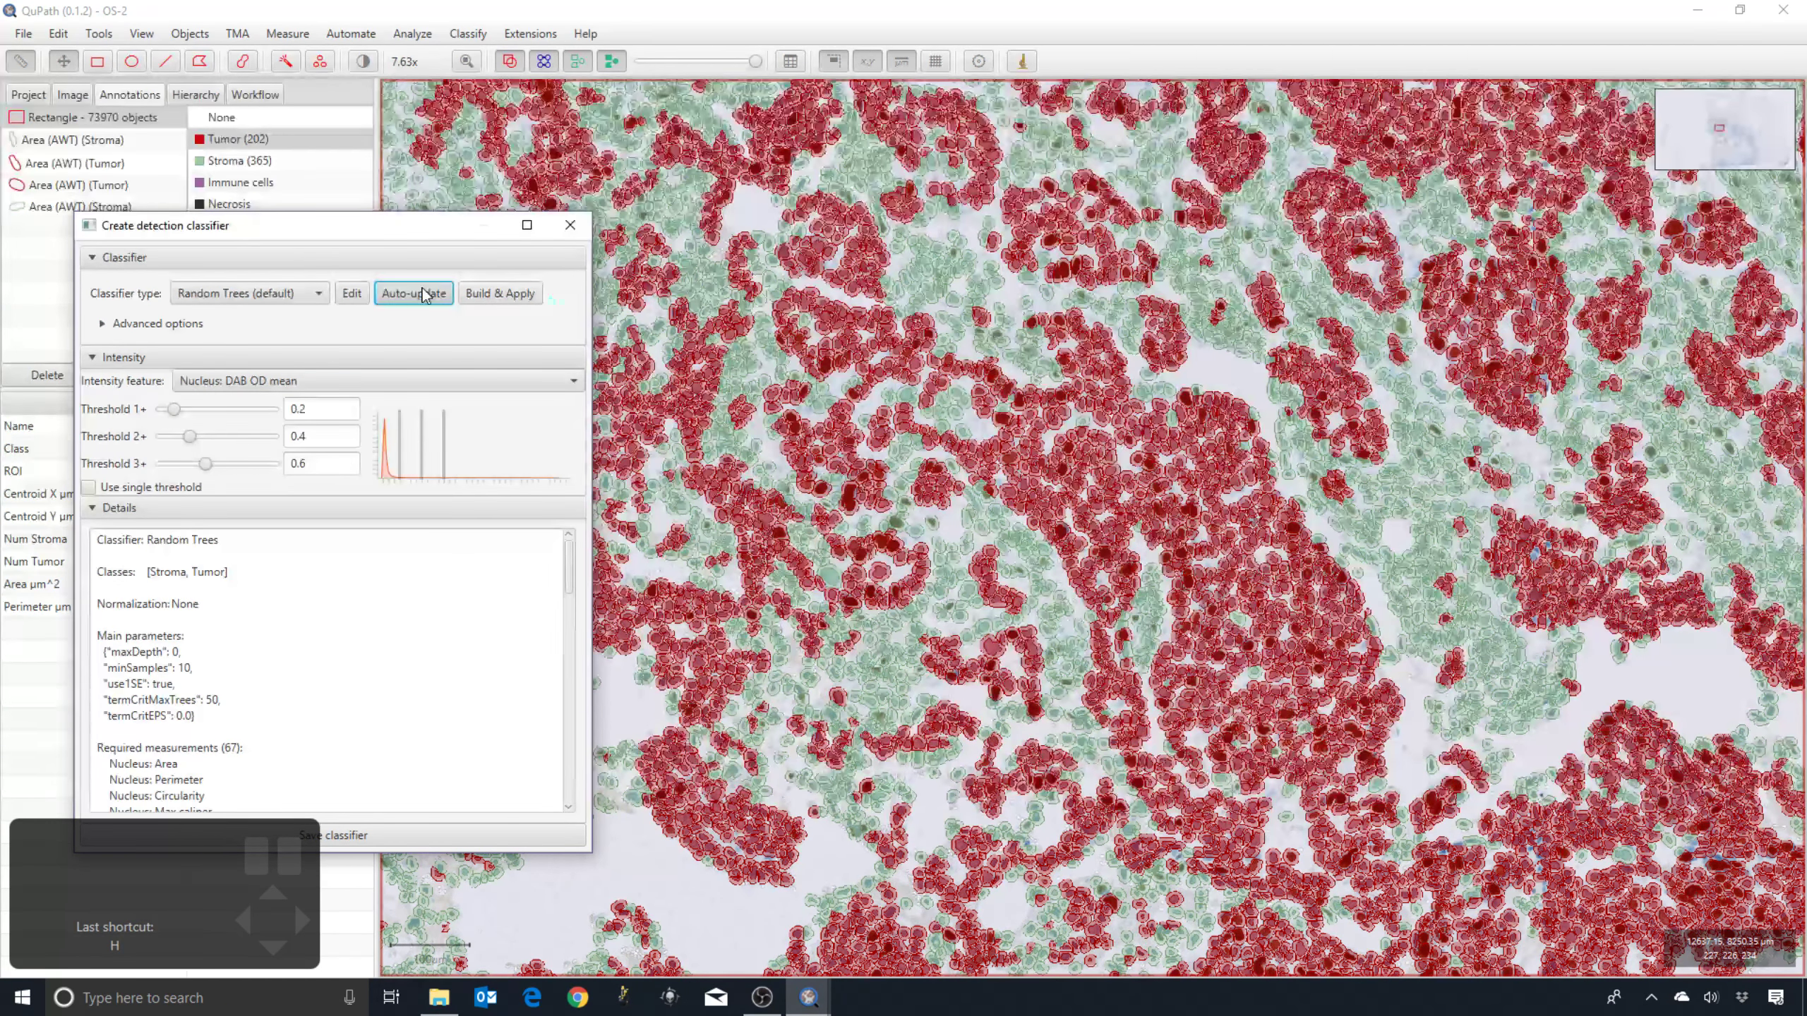
Scroll the intensity feature list to locate Nucleus: DAB OD mean for scoring tumor cells.
{"action": "scroll", "scroll_direction": "down", "scroll_amount": 3}
{"action": "scroll", "scroll_direction": "down", "scroll_amount": 3}
{"action": "scroll", "scroll_direction": "up", "scroll_amount": 3}
{"action": "scroll", "scroll_direction": "up", "scroll_amount": 3}
{"action": "scroll", "scroll_direction": "down", "scroll_amount": 3}
{"action": "scroll", "scroll_direction": "up", "scroll_amount": 3}
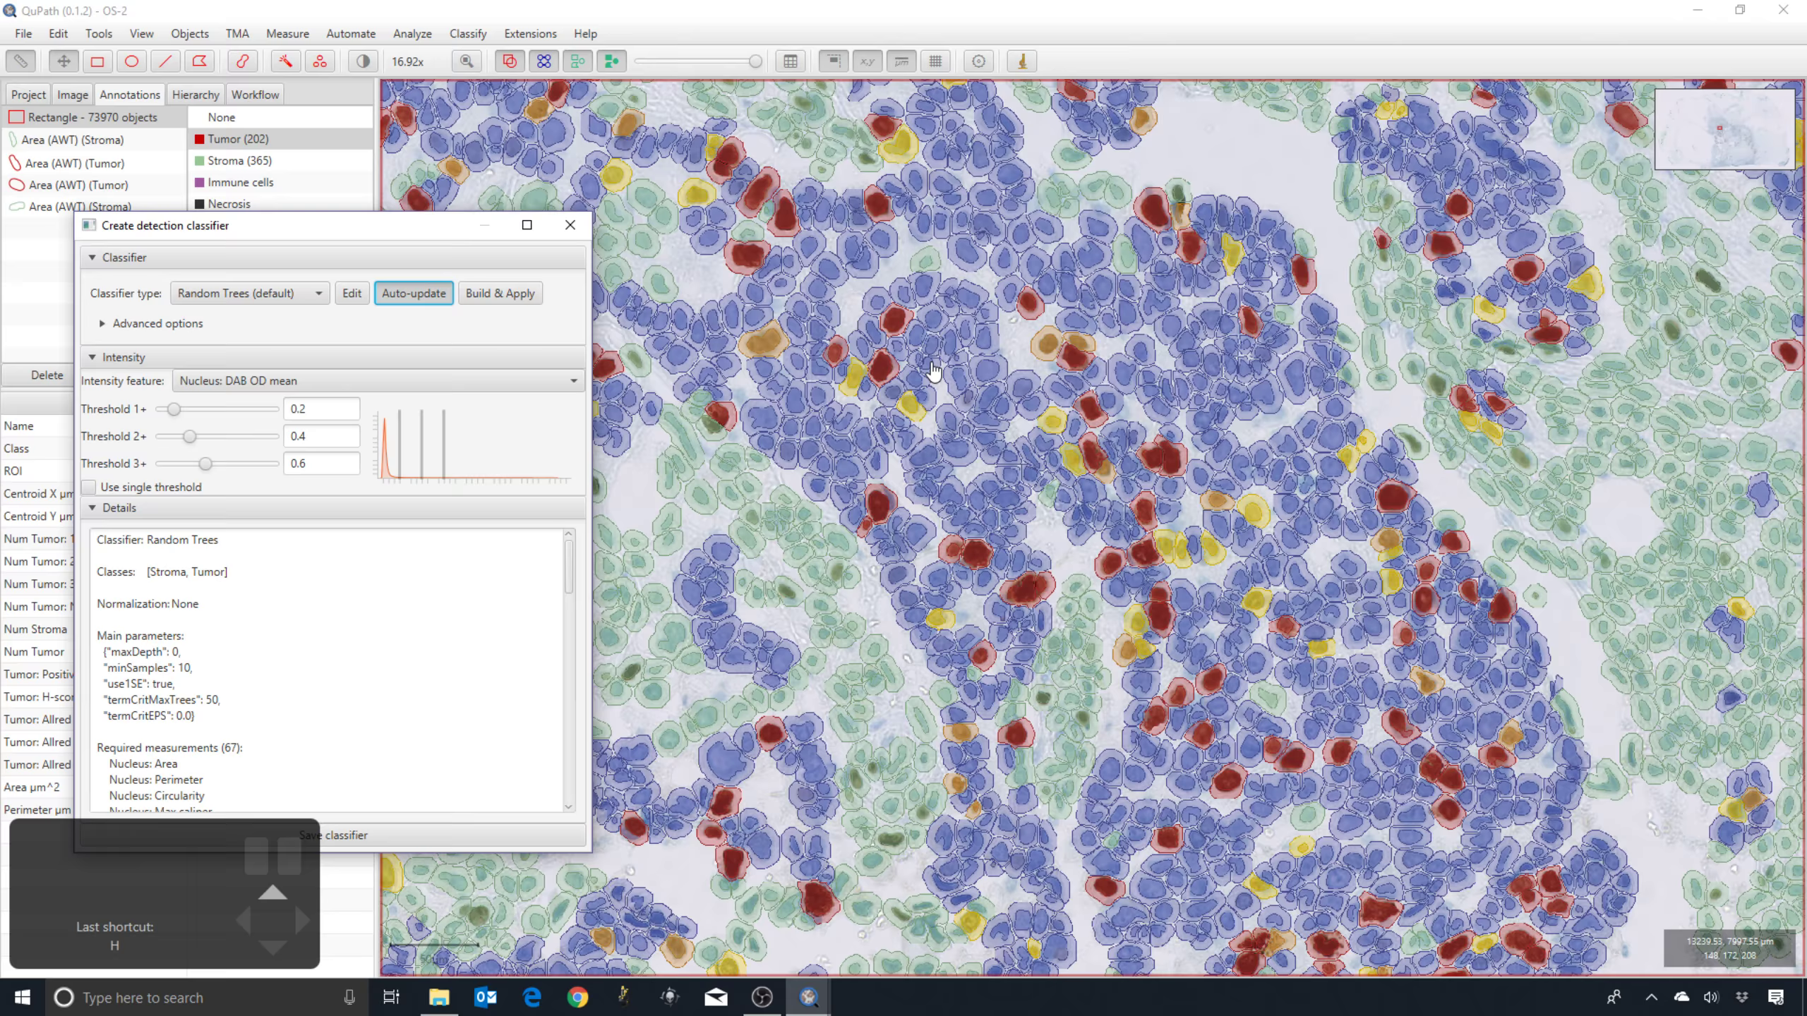
Zoom in on the tumor cells to check the live positive/negative scoring at threshold 0.2.
{"action": "scroll", "scroll_direction": "up", "scroll_amount": 3}
{"action": "scroll", "scroll_direction": "up", "scroll_amount": 3}
{"action": "scroll", "scroll_direction": "up", "scroll_amount": 3}
{"action": "scroll", "scroll_direction": "up", "scroll_amount": 3}
{"action": "scroll", "scroll_direction": "up", "scroll_amount": 3}
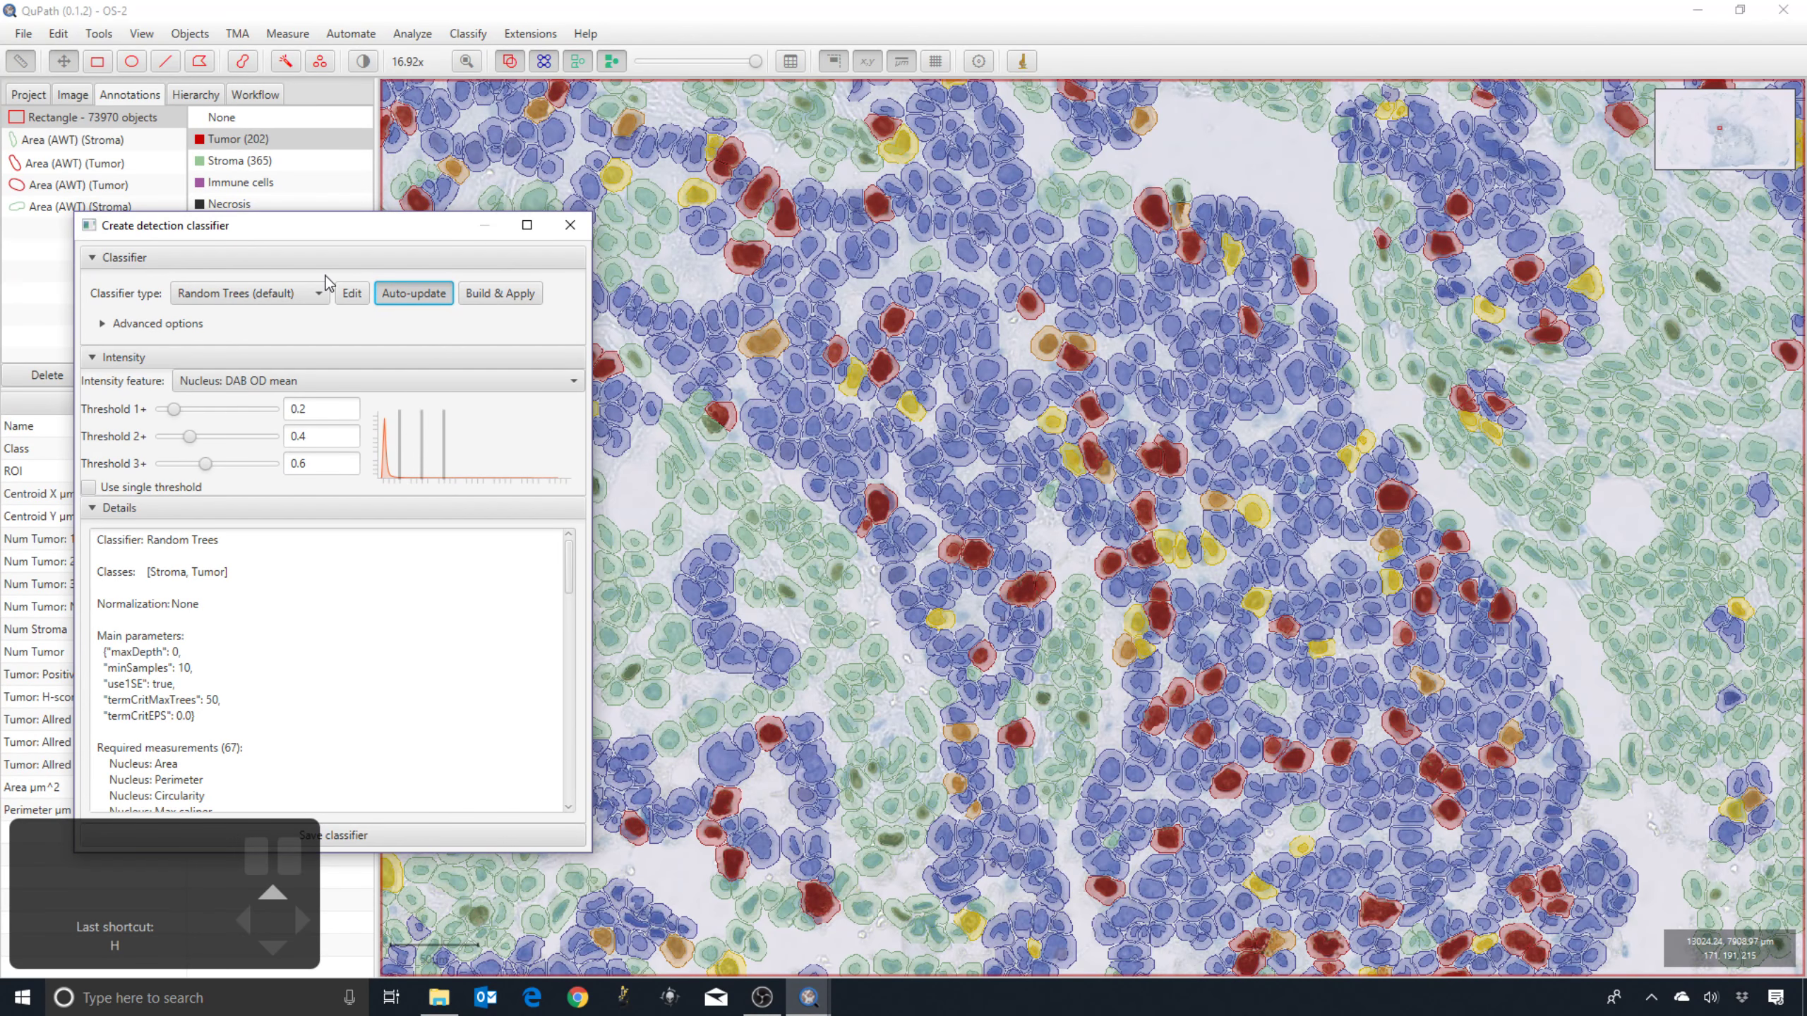
{"action": "scroll", "scroll_direction": "up", "scroll_amount": 3}
{"action": "scroll", "scroll_direction": "up", "scroll_amount": 3}
{"action": "scroll", "scroll_direction": "up", "scroll_amount": 3}
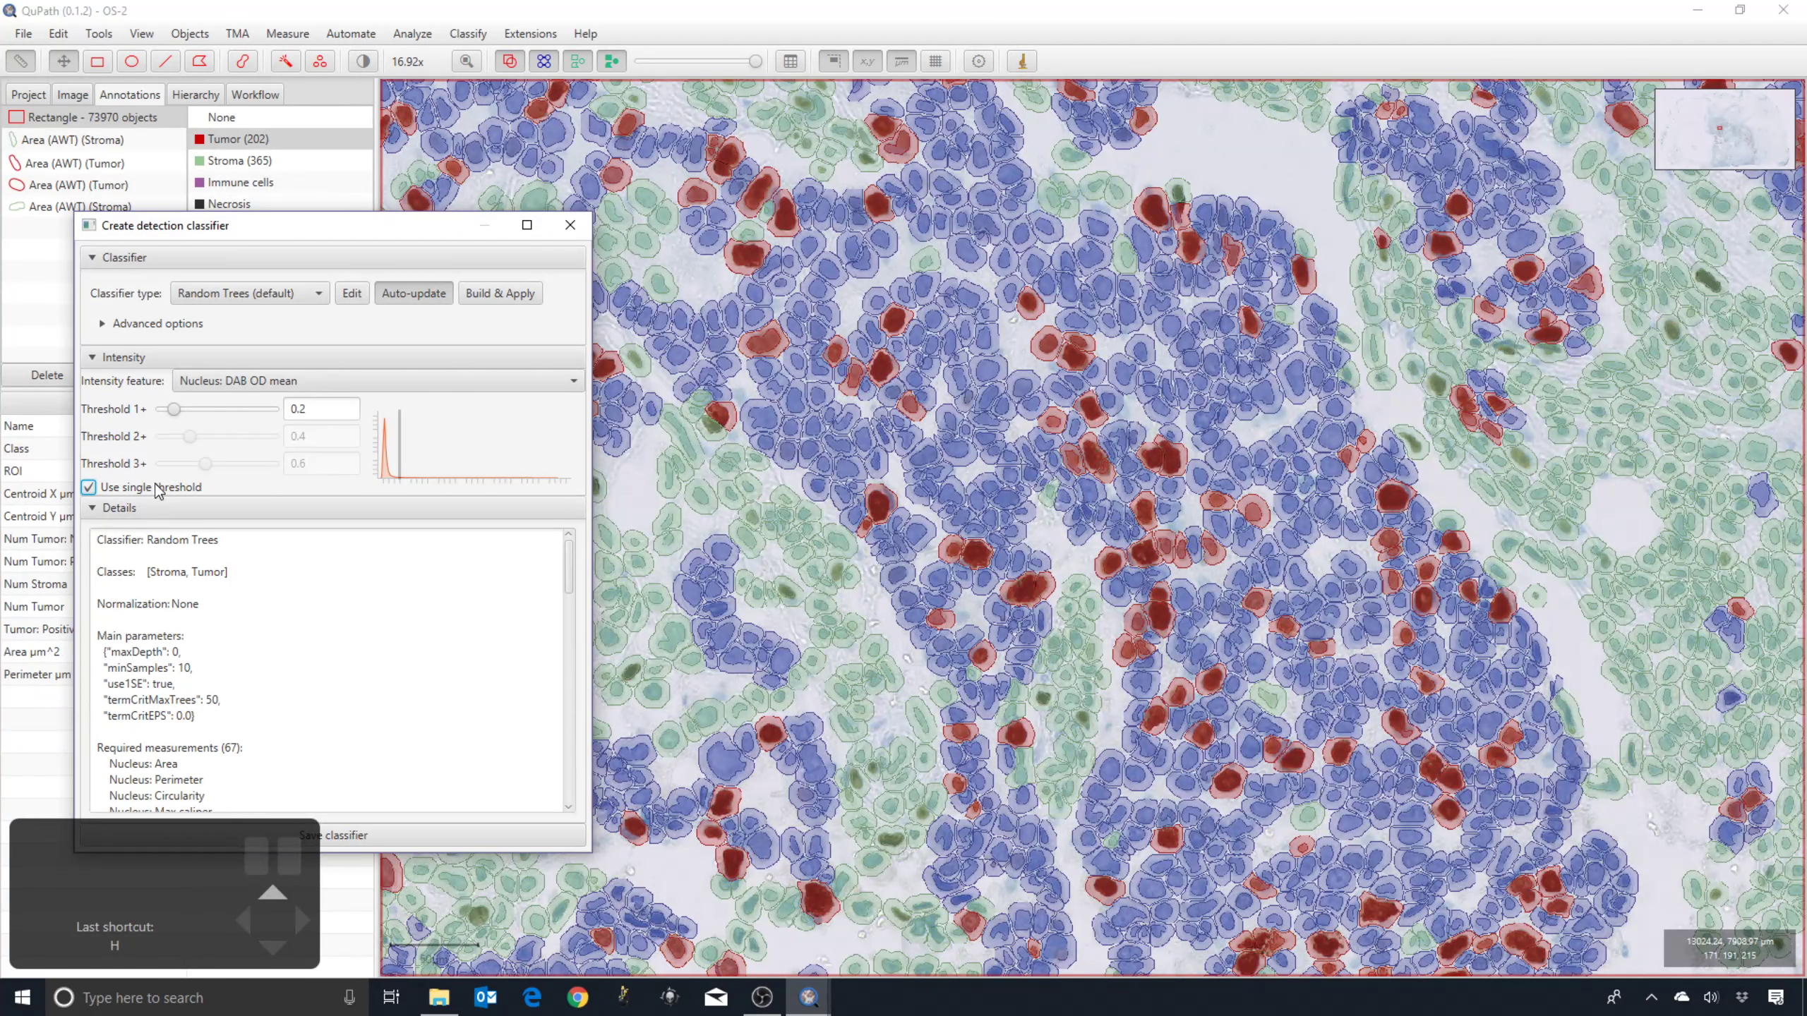